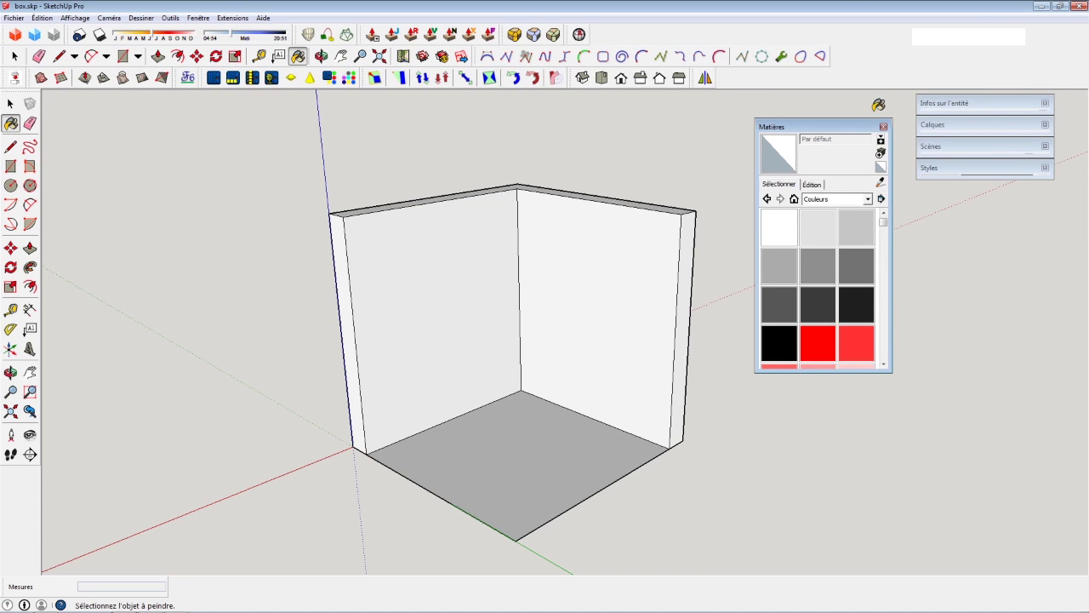
Move the Matières panel up and left, closer to the wall-and-floor model.
click(840, 137)
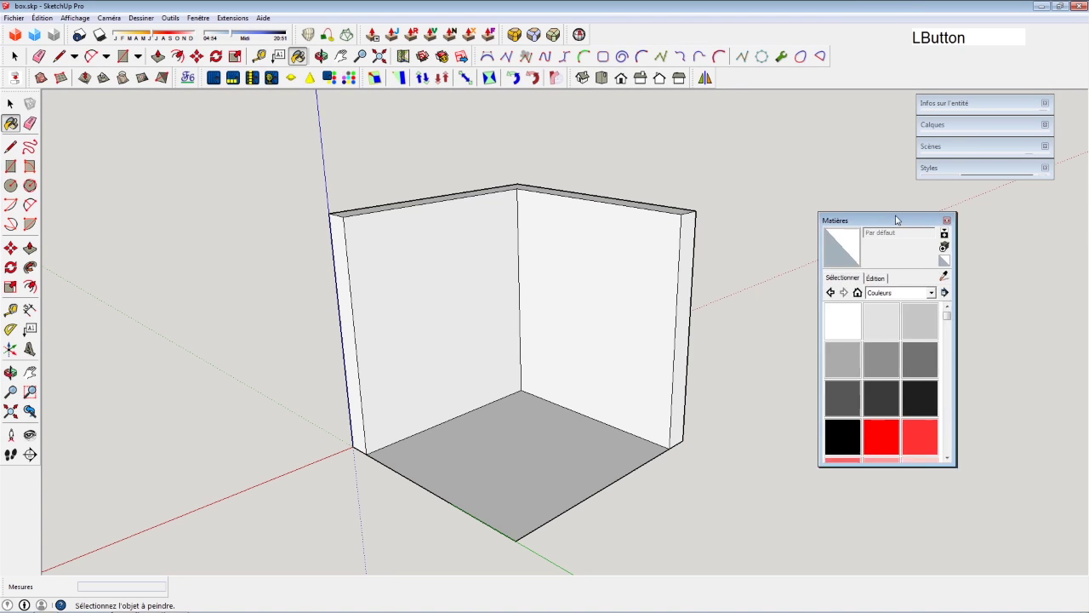
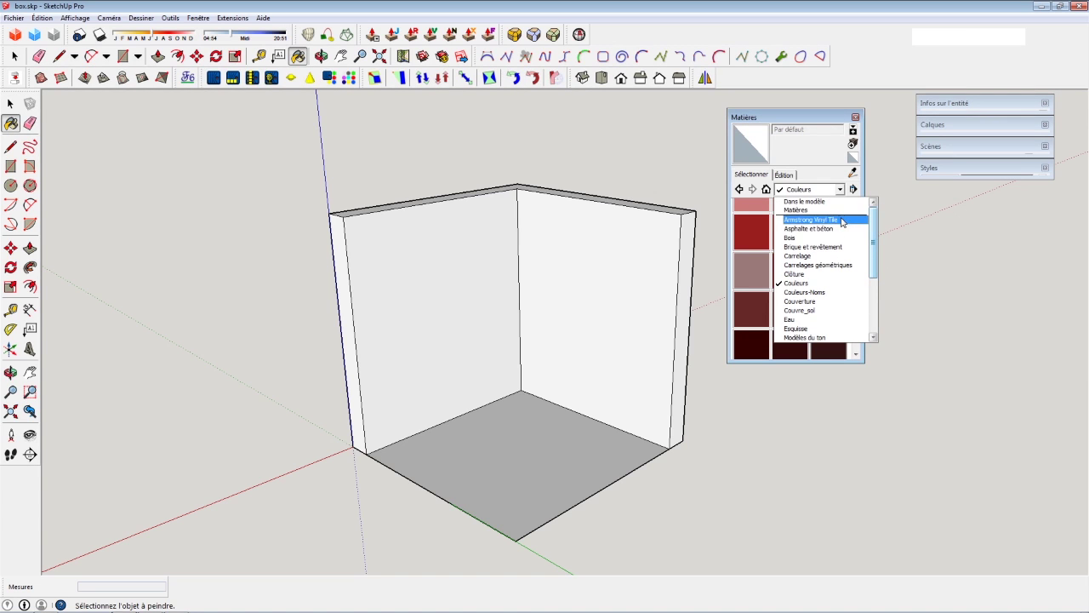
Choose the Eau water collection in the Matières panel's Sélectionner list.
click(876, 226)
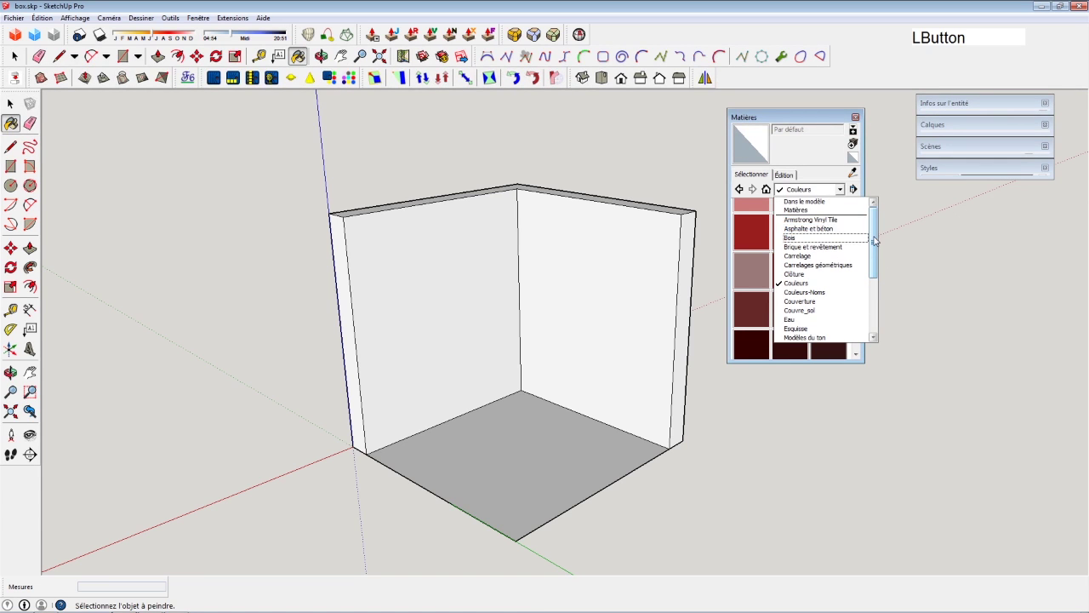